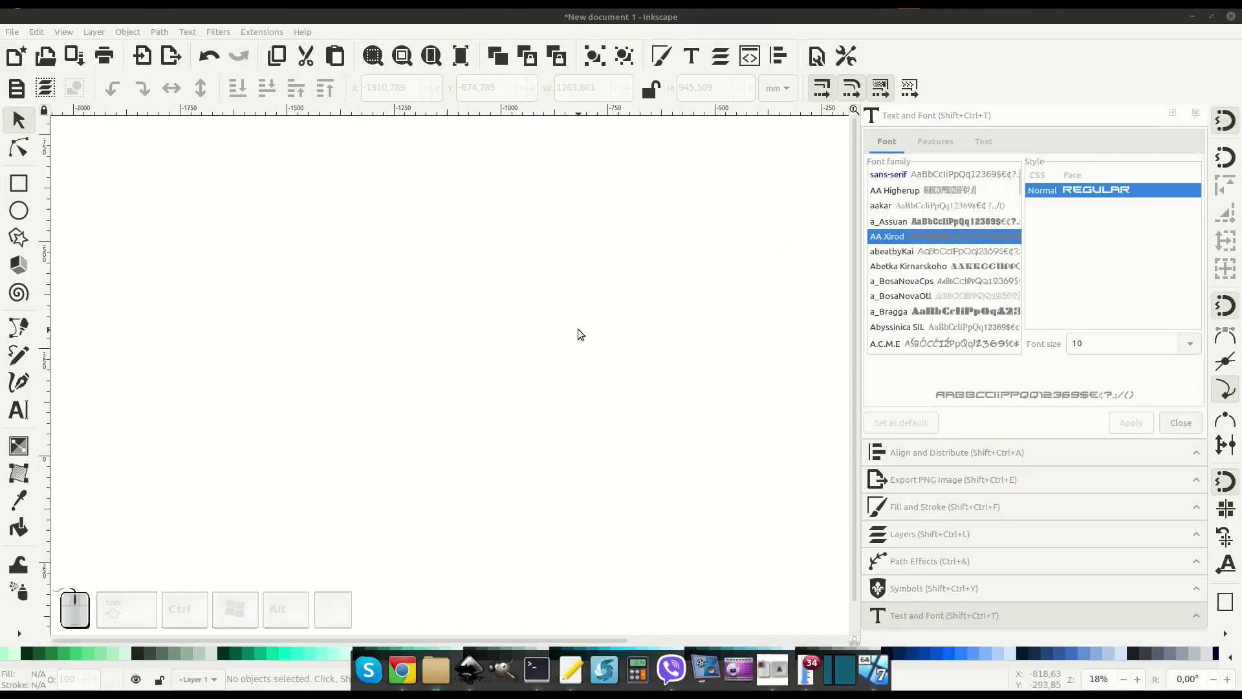
# Draw a large light-blue six-cornered polygon on the blank canvas with the Star/Polygon tool.
pyautogui.click(27, 234)
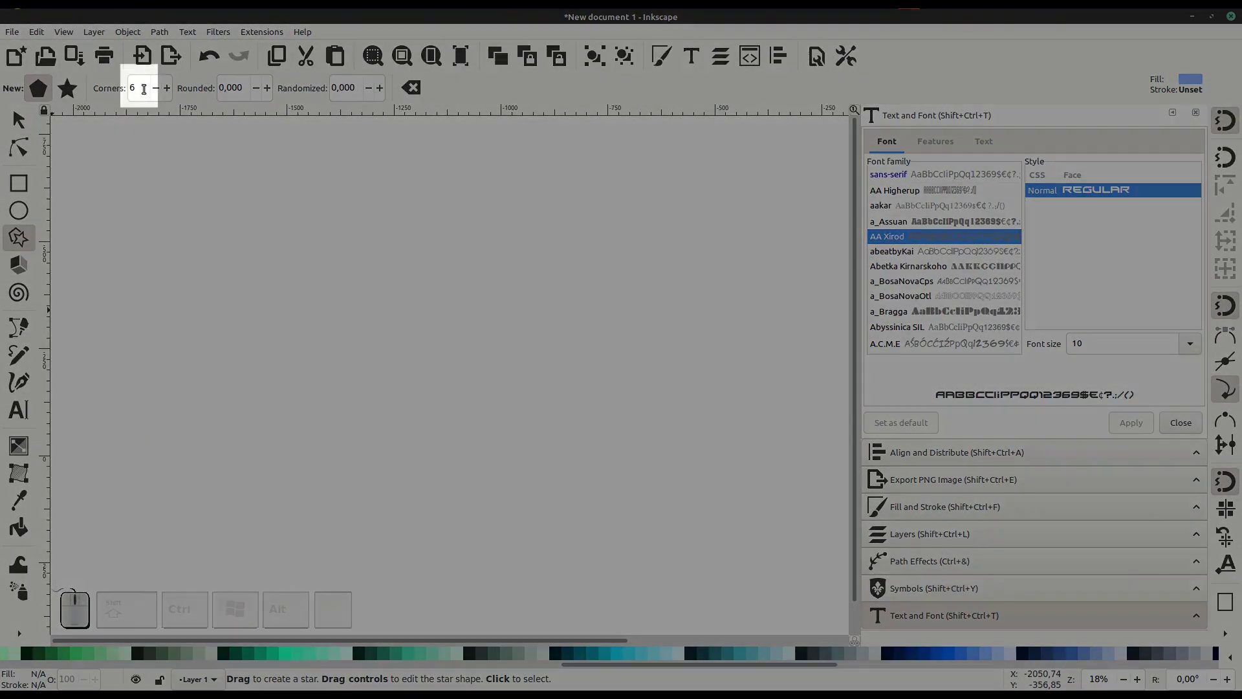
pyautogui.moveTo(365, 241); pyautogui.dragTo(105, 209)
pyautogui.click(28, 121)
pyautogui.click(348, 200)
pyautogui.middleClick(402, 246)
pyautogui.click(402, 246)
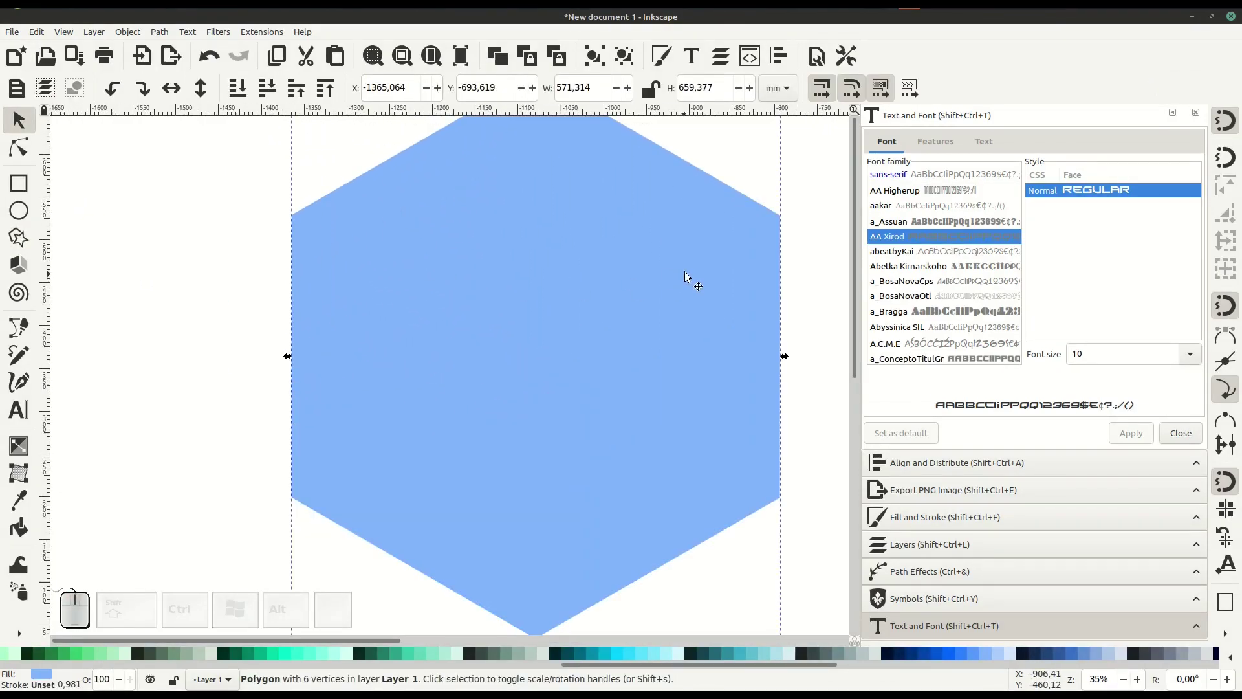
pyautogui.middleClick(523, 253)
pyautogui.click(494, 261)
# Duplicate the hexagon, colour the copy teal and shift it down over the lower half.
pyautogui.press('-')
pyautogui.click(513, 298)
pyautogui.rightClick(441, 241)
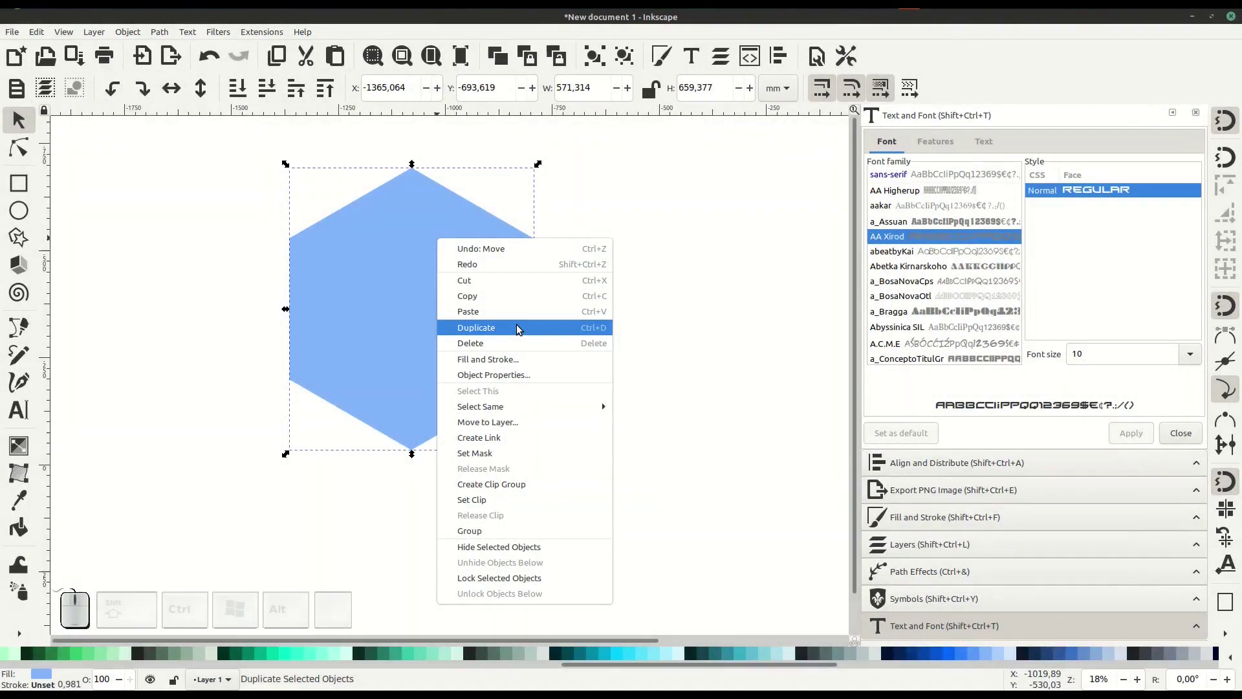
pyautogui.click(521, 328)
pyautogui.click(588, 658)
pyautogui.moveTo(422, 283); pyautogui.dragTo(430, 349)
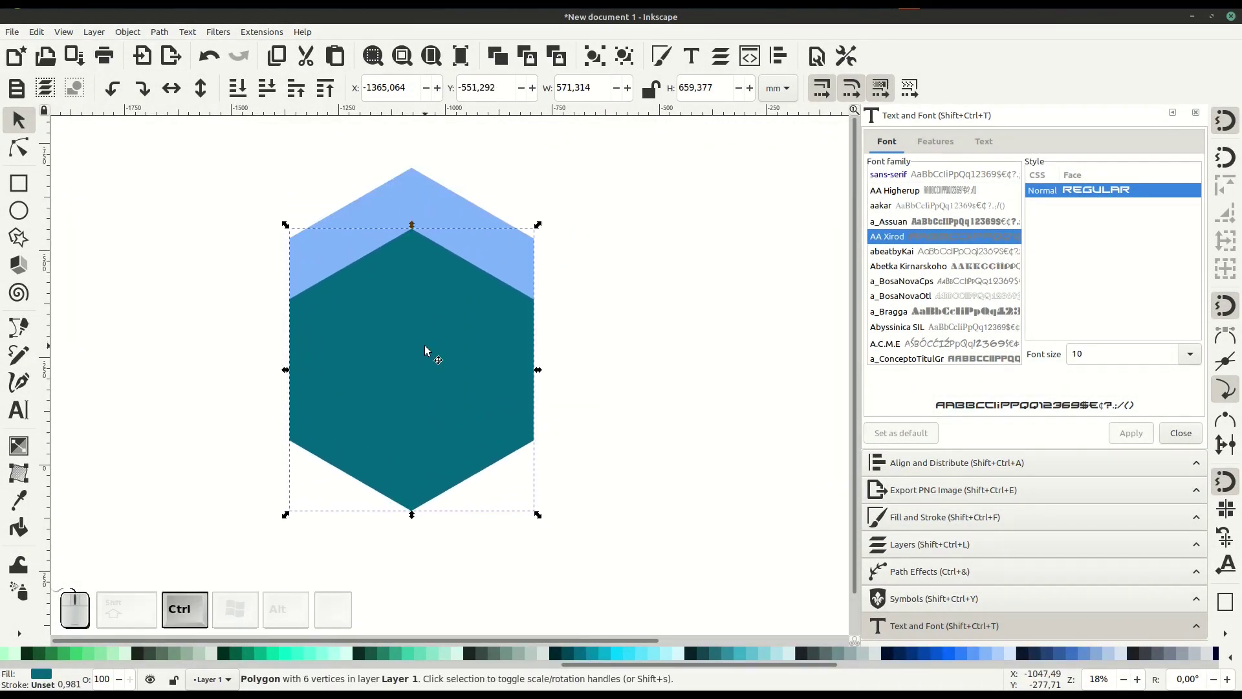
# Subtract the teal copy from the hexagon with Path > Difference, leaving a chevron.
pyautogui.click(425, 198)
pyautogui.click(166, 38)
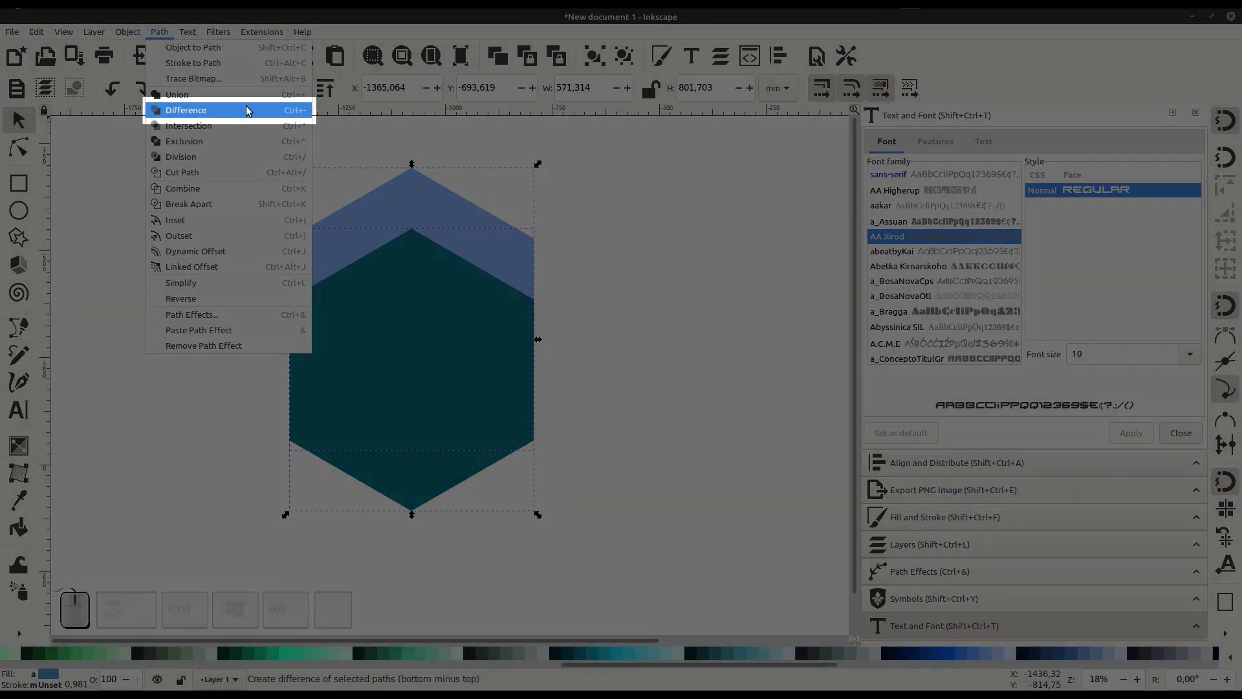
pyautogui.click(251, 110)
pyautogui.click(259, 253)
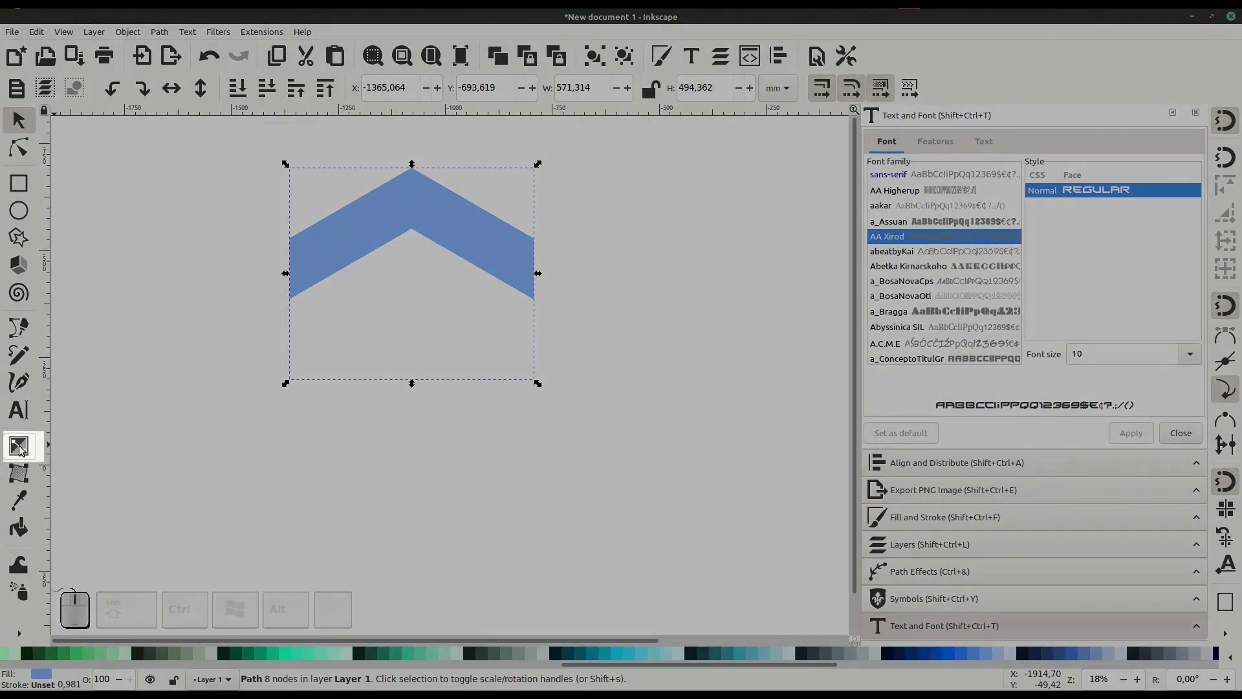
# Give the chevron a gradient from dark blue through a pale middle stop to cyan #00CCFF.
pyautogui.click(24, 449)
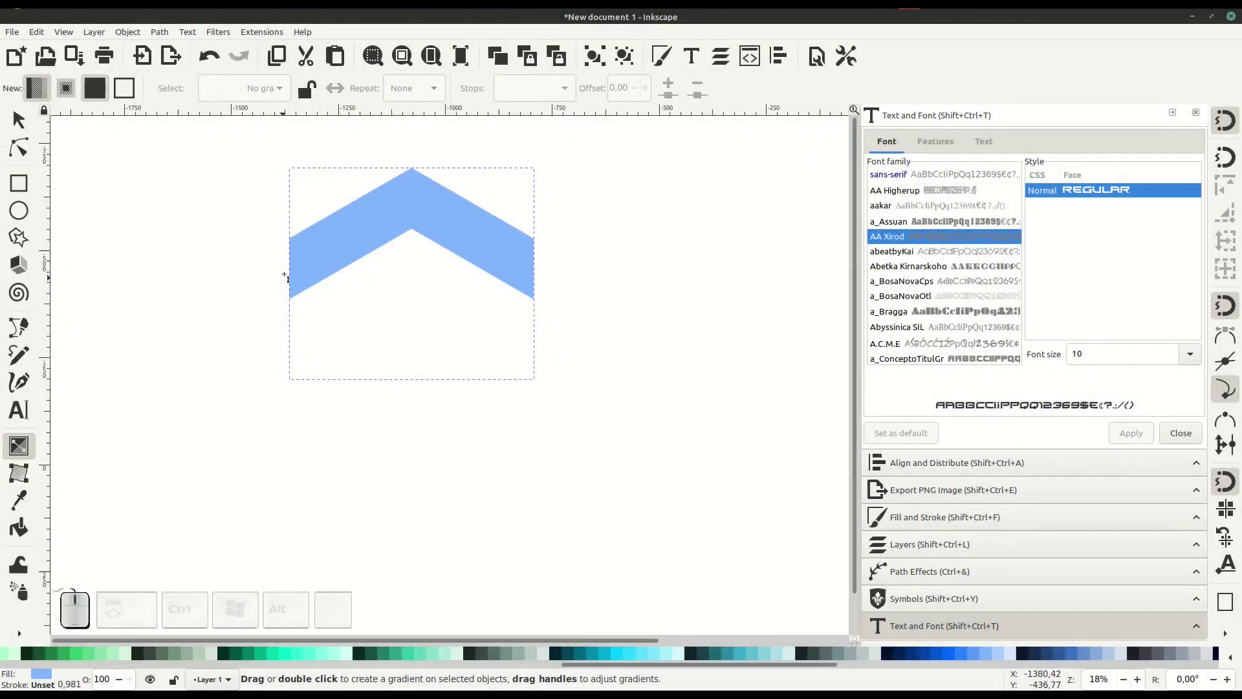
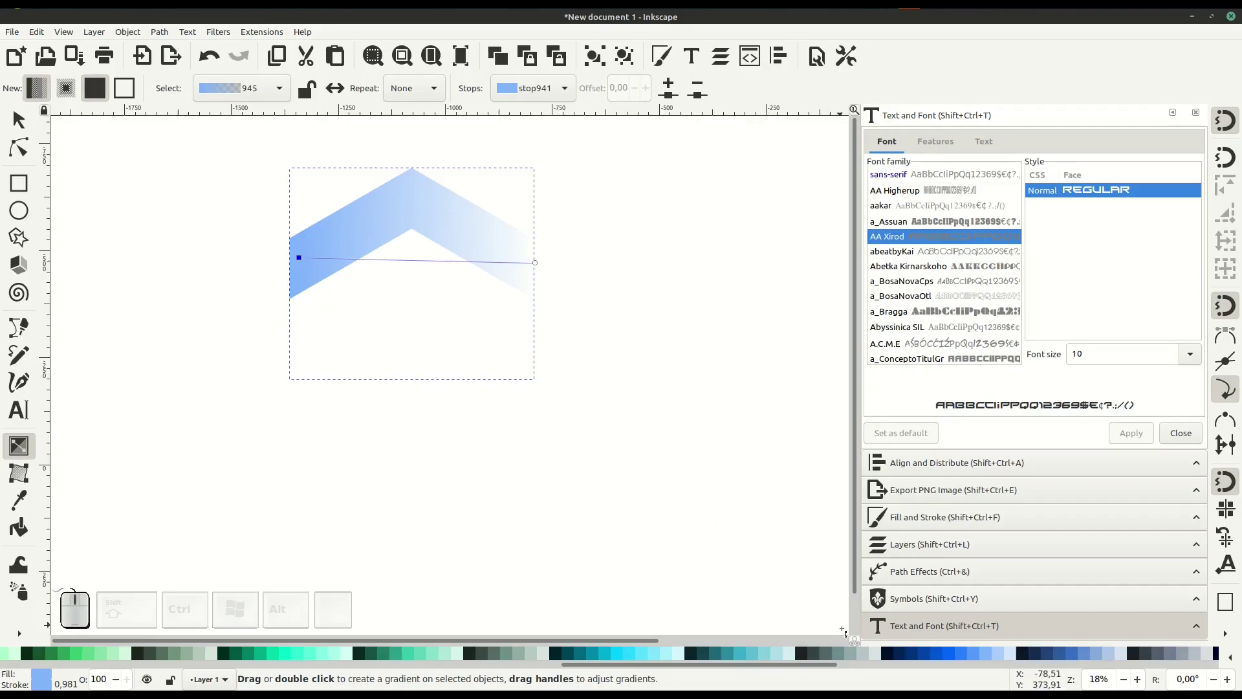
pyautogui.click(917, 656)
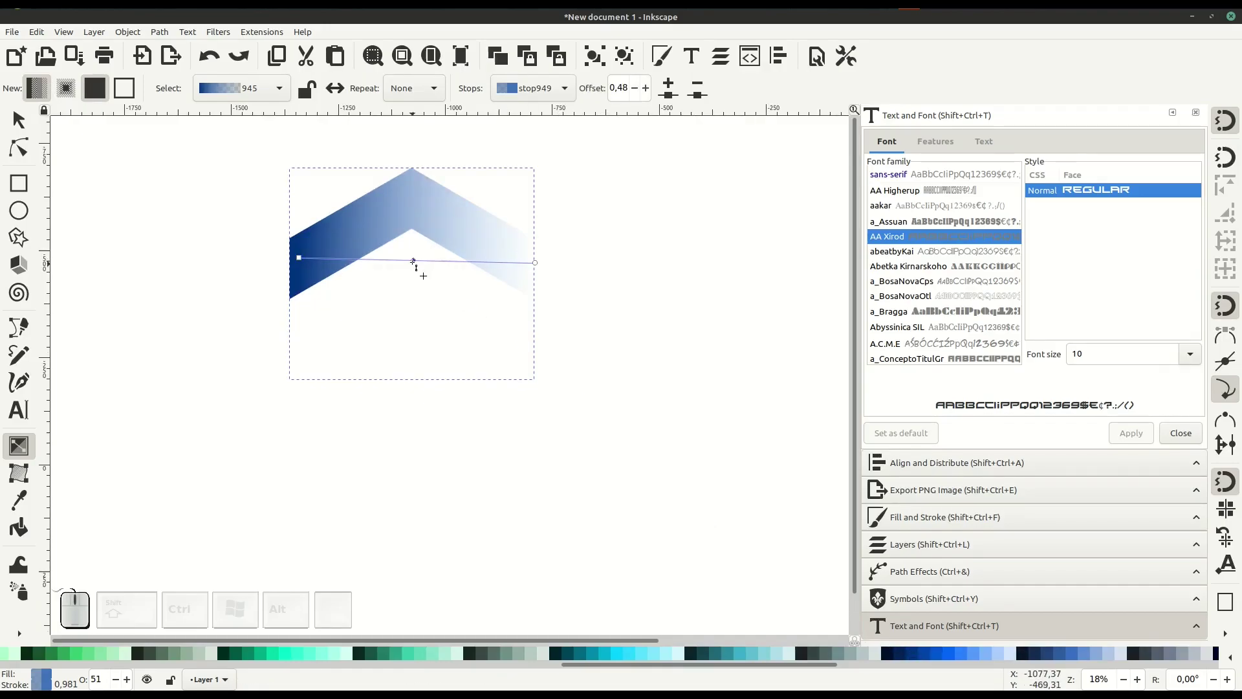
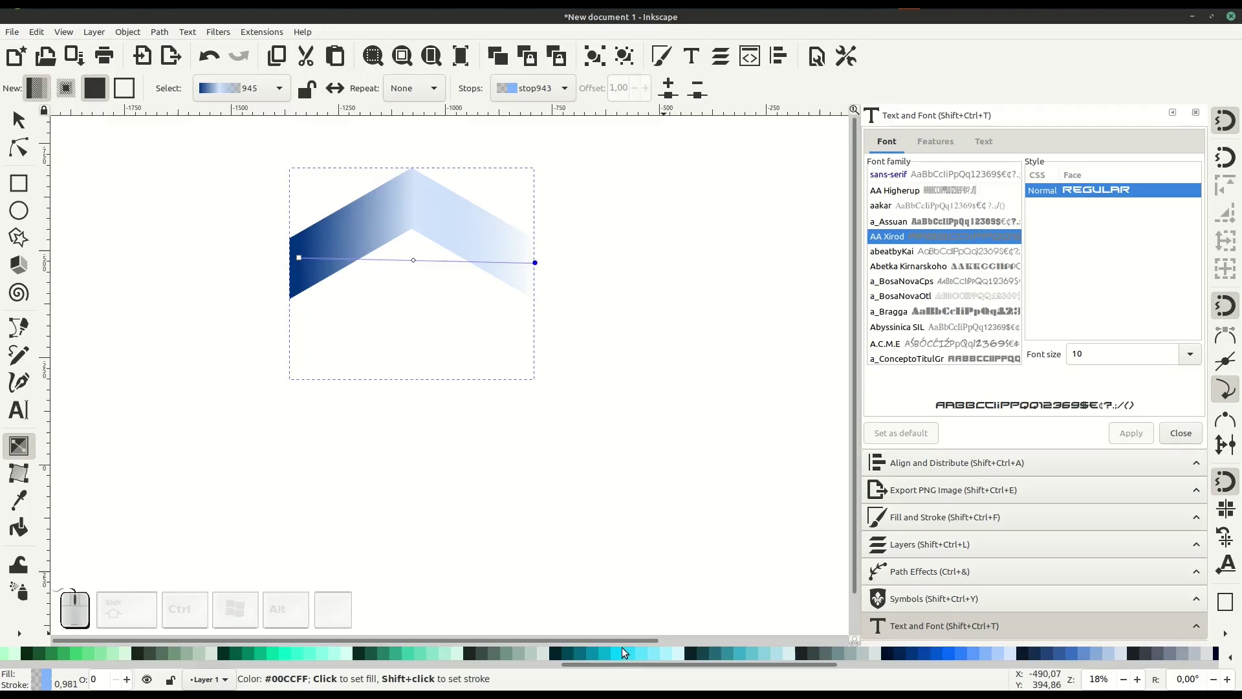
pyautogui.click(624, 653)
pyautogui.click(24, 121)
pyautogui.click(42, 168)
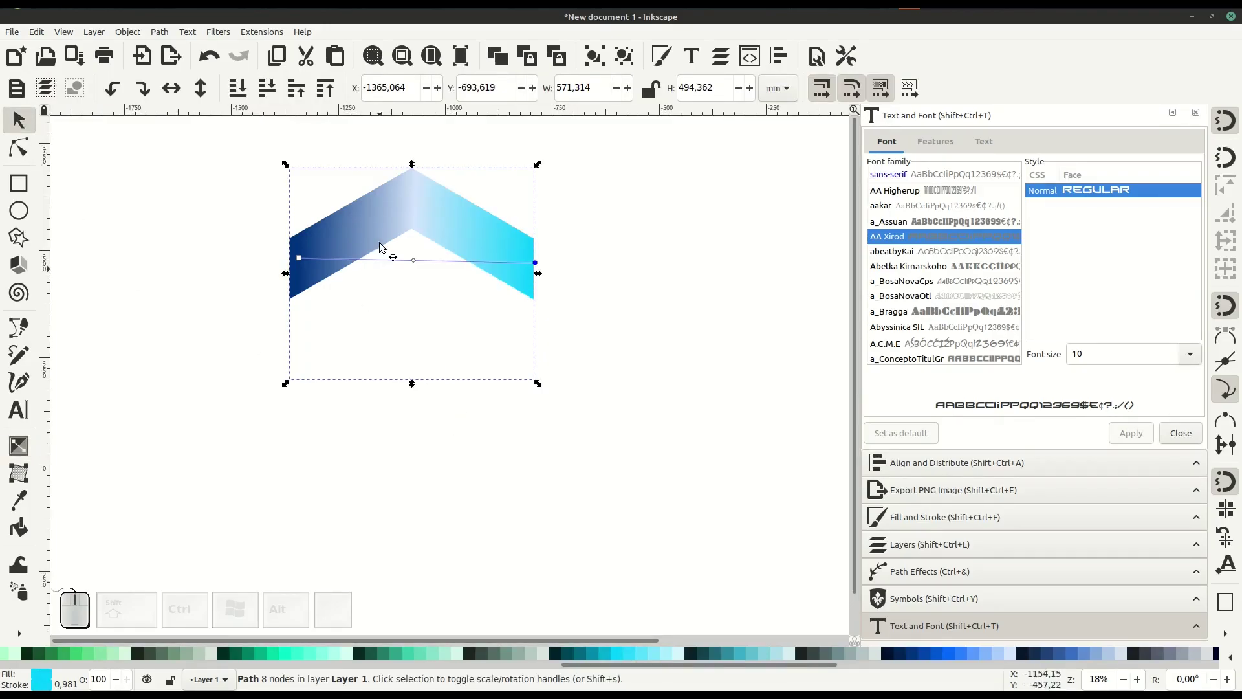
# Duplicate the gradient chevron and rotate the copy into the upper-left side of the hexagon.
pyautogui.rightClick(380, 228)
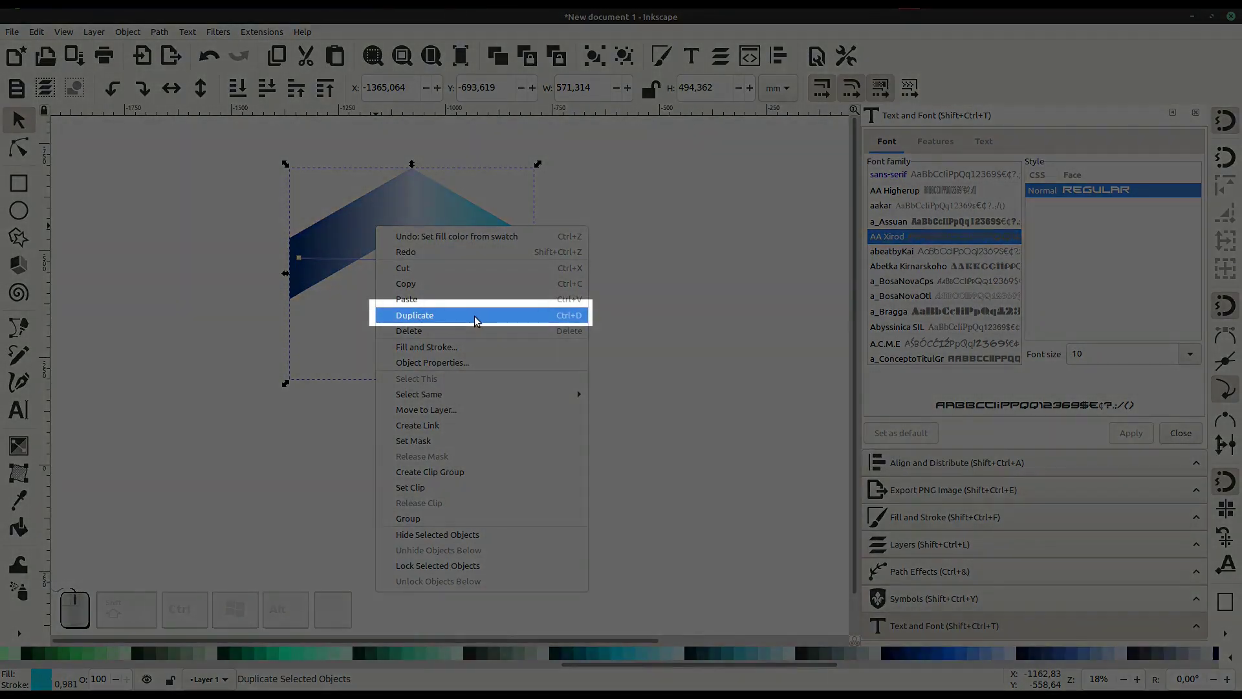
pyautogui.click(479, 319)
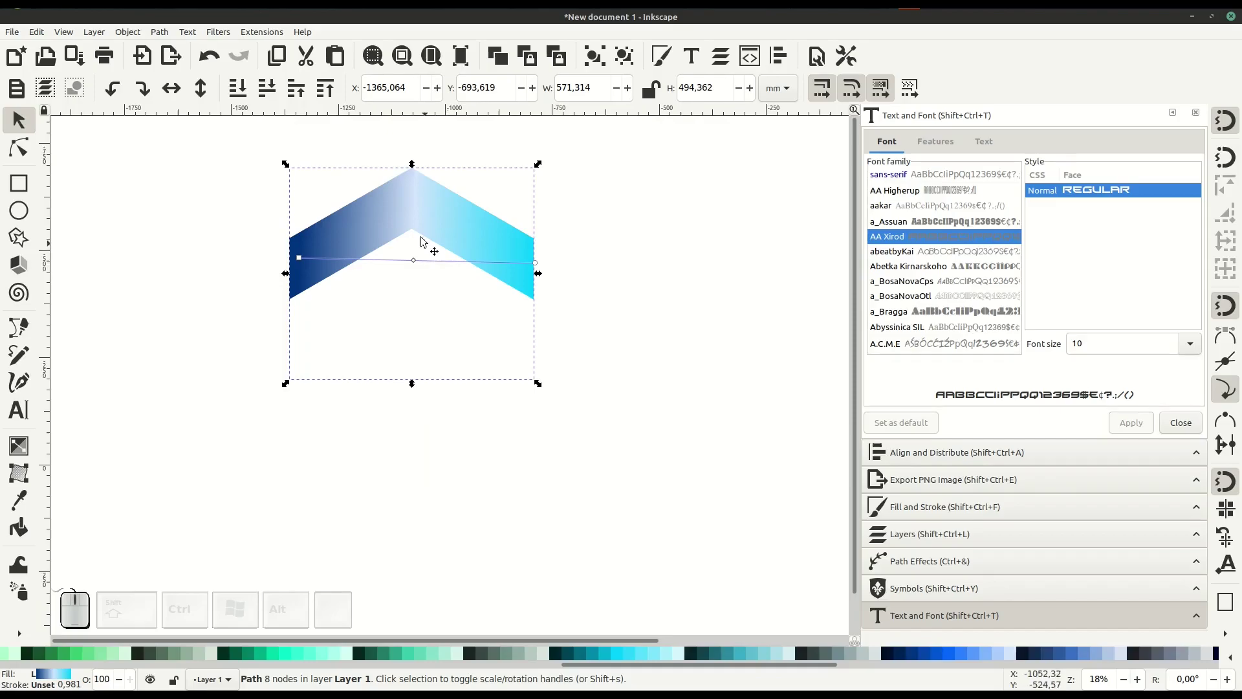
pyautogui.click(410, 214)
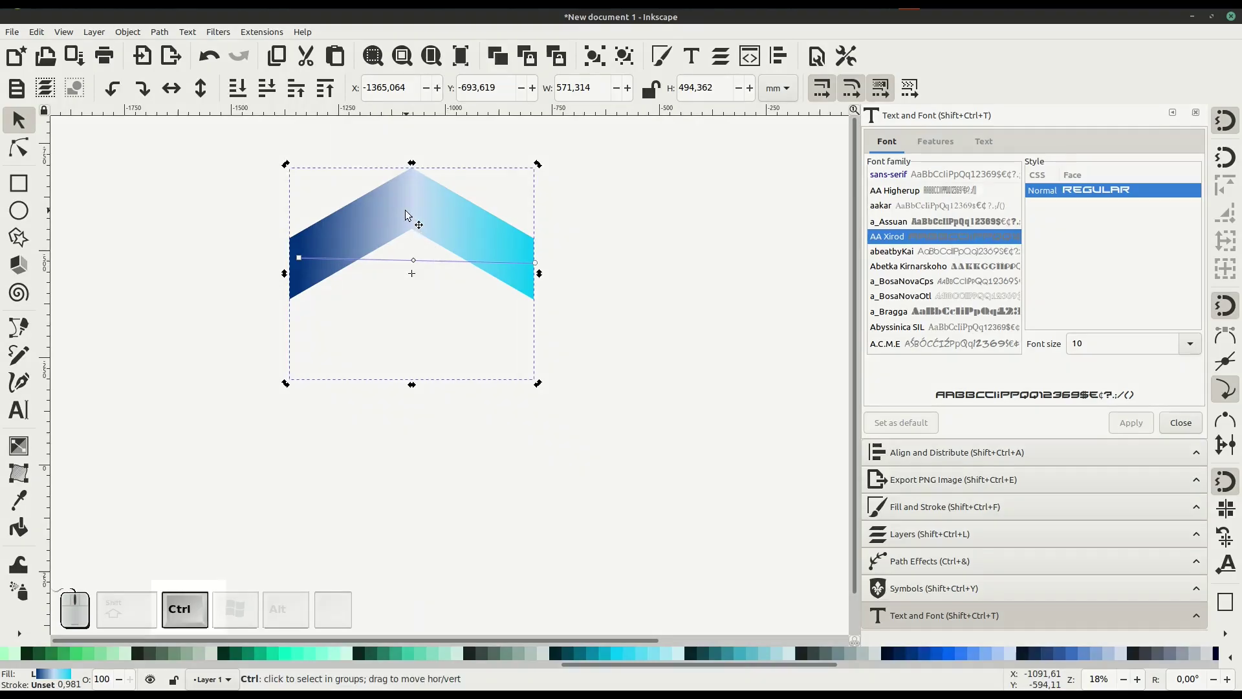
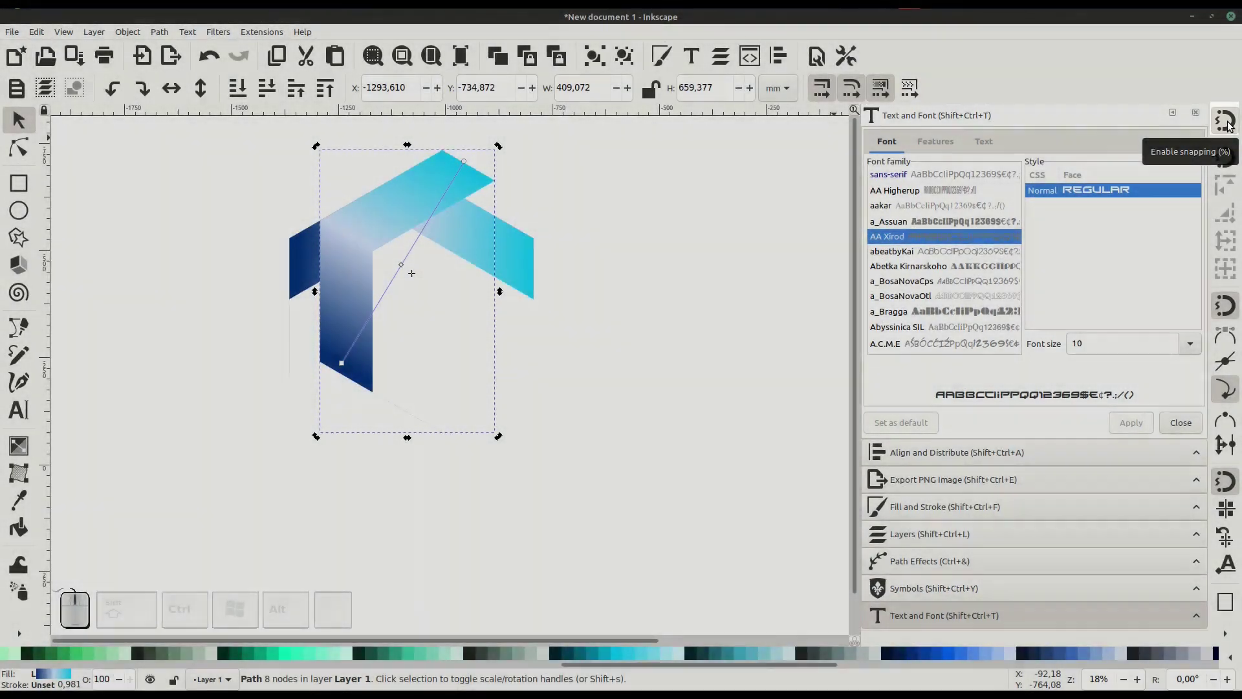
pyautogui.click(159, 339)
pyautogui.click(268, 252)
# Duplicate the rotated chevron, rotate it again and place it to close the hexagon's bottom.
pyautogui.rightClick(268, 252)
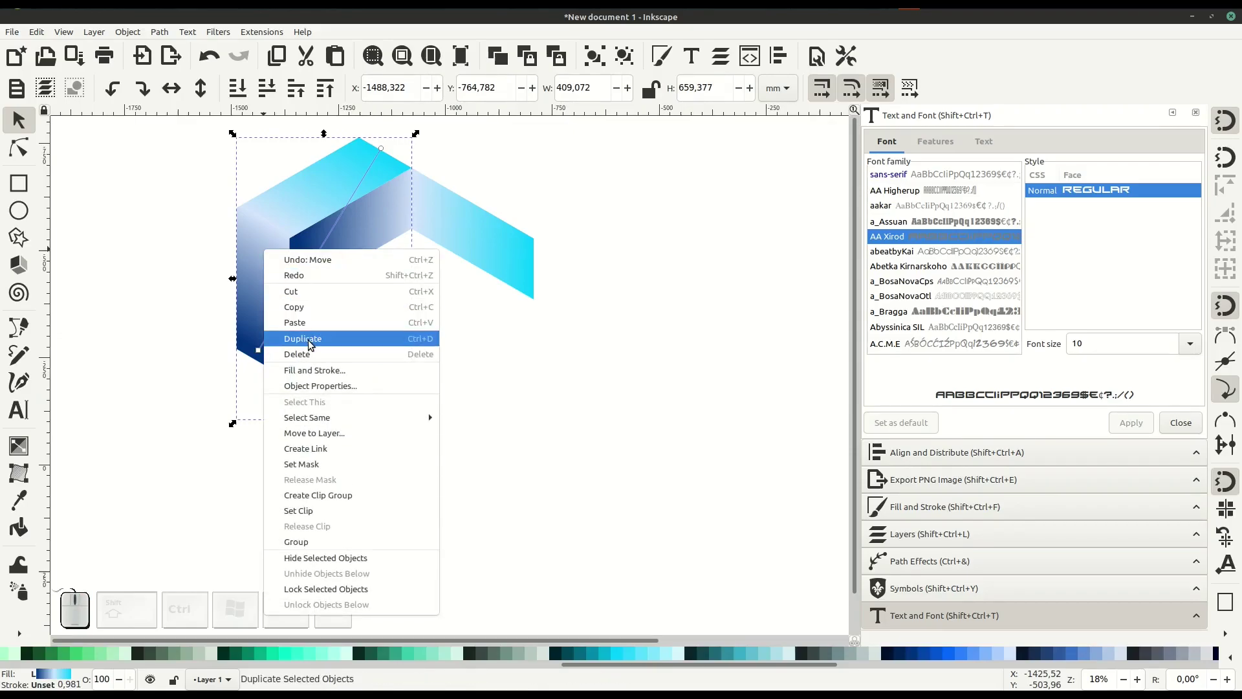
pyautogui.click(313, 344)
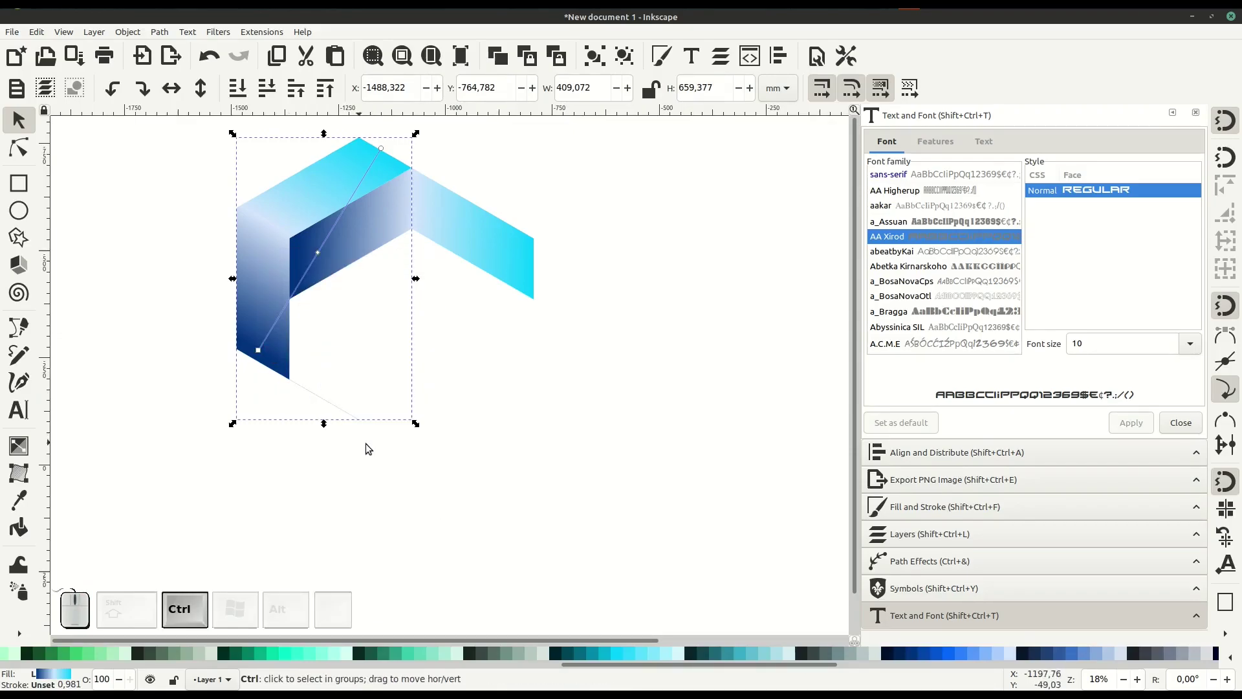
pyautogui.click(260, 300)
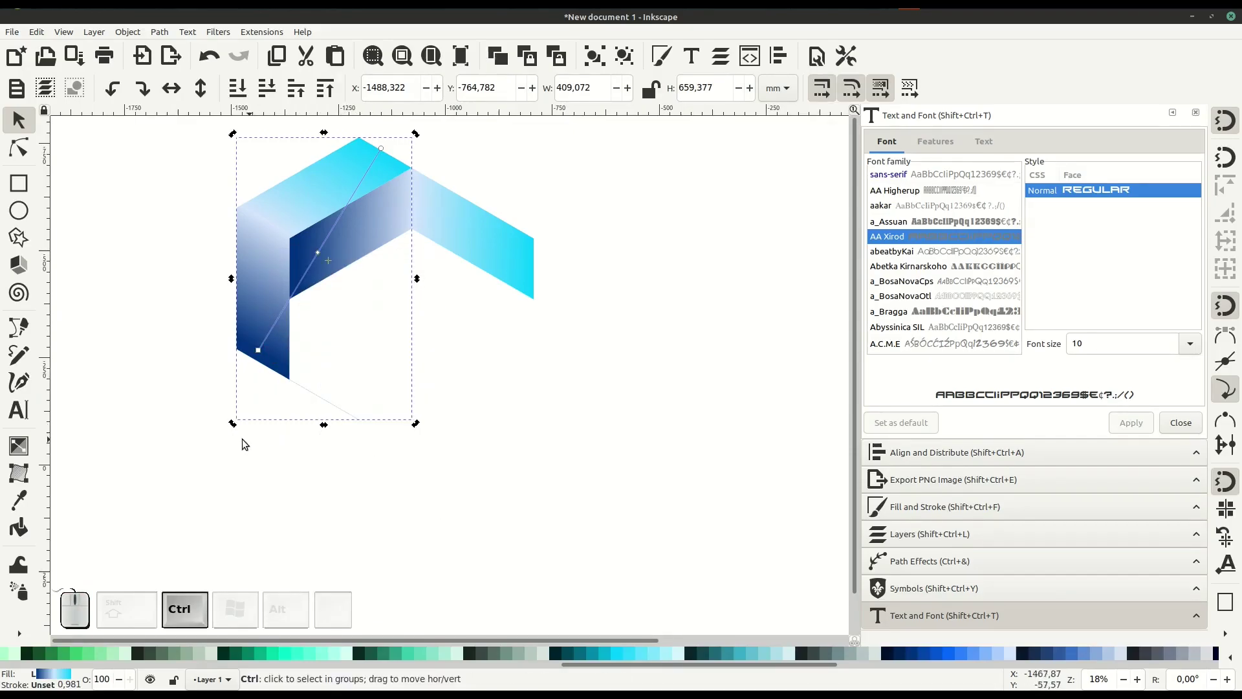
pyautogui.moveTo(238, 427); pyautogui.dragTo(308, 340)
pyautogui.moveTo(268, 276); pyautogui.dragTo(215, 333)
pyautogui.click(383, 500)
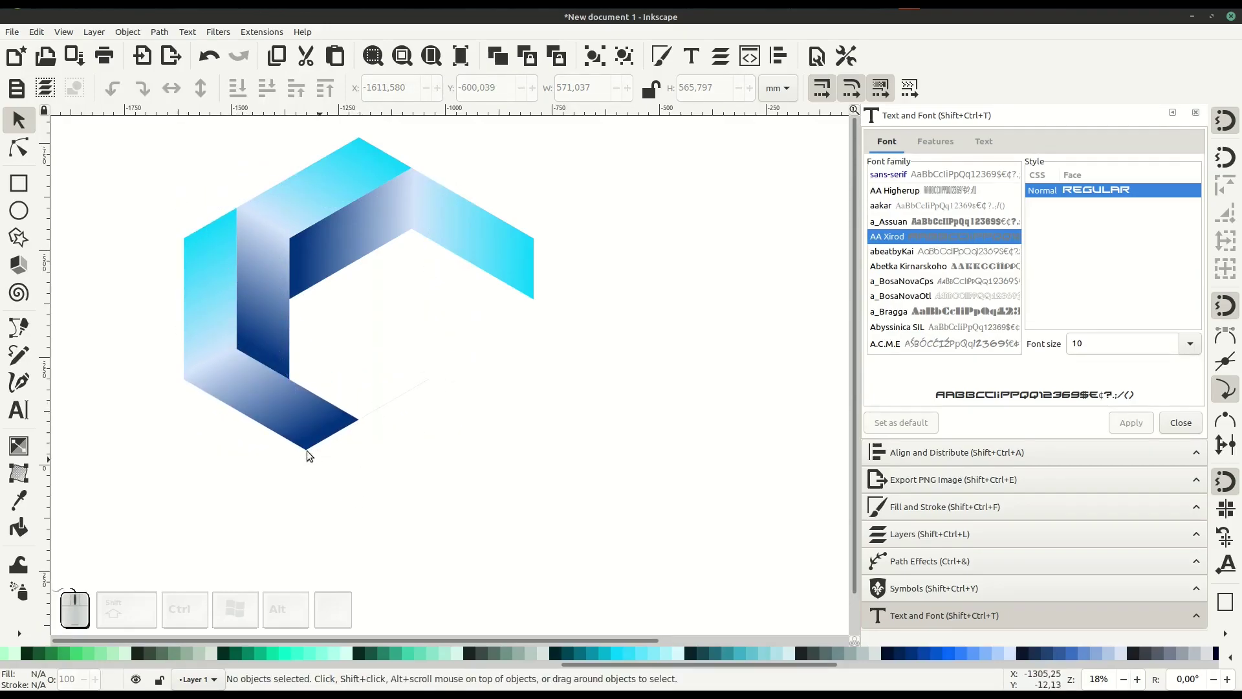